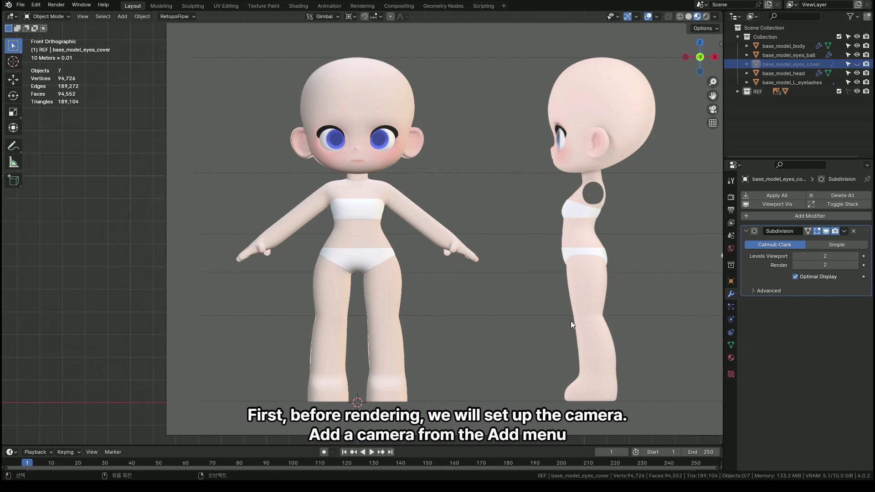
- Add a camera from the Shift+A menu and look through it
middle_click(474, 288)
key(shift+a)
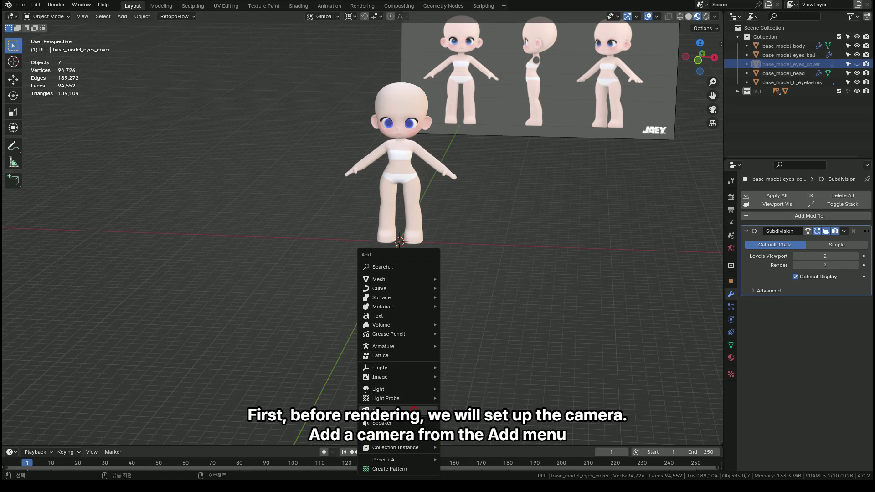
key(Tab)
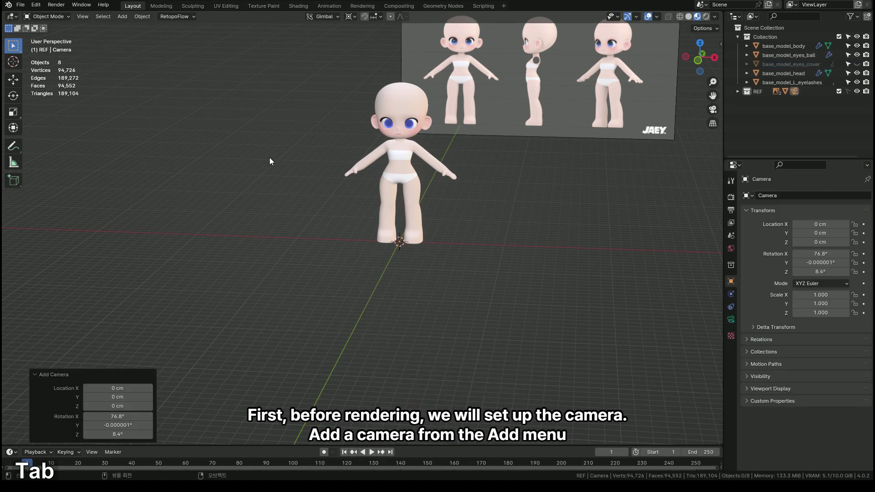
key(Tab)
key(Caps_Lock)
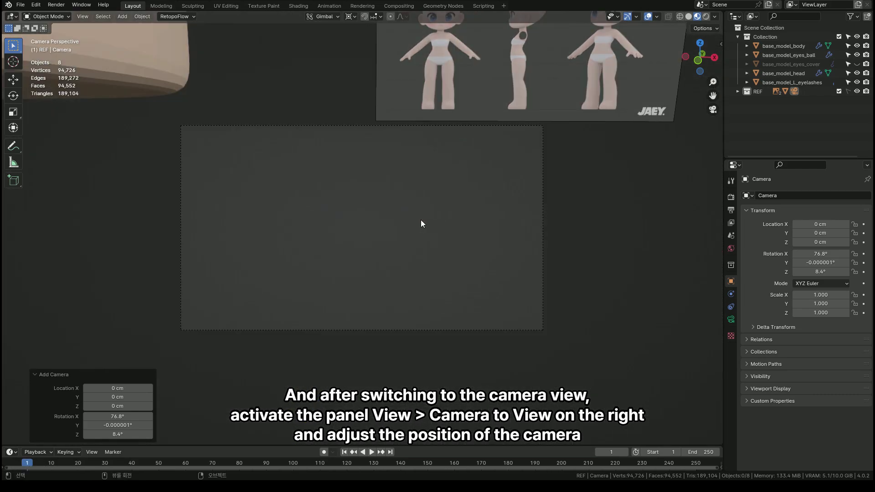
- Lock the camera to the view and pull back to frame the character
key(n)
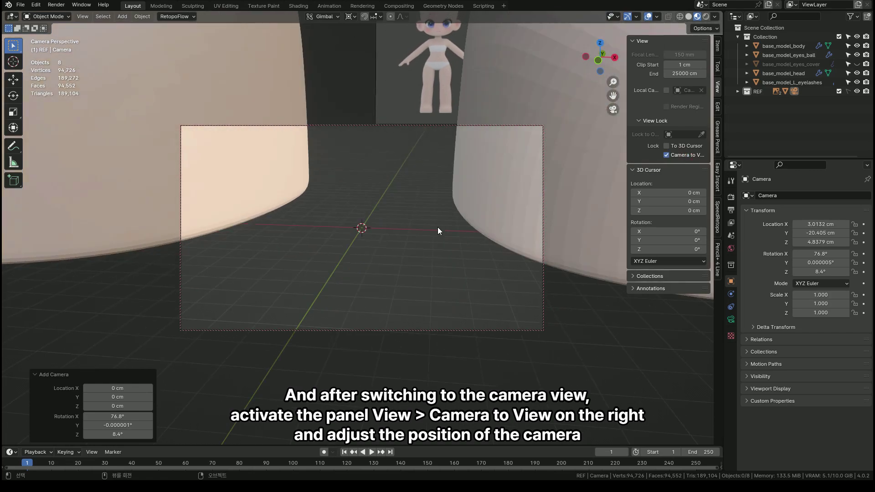
middle_click(399, 200)
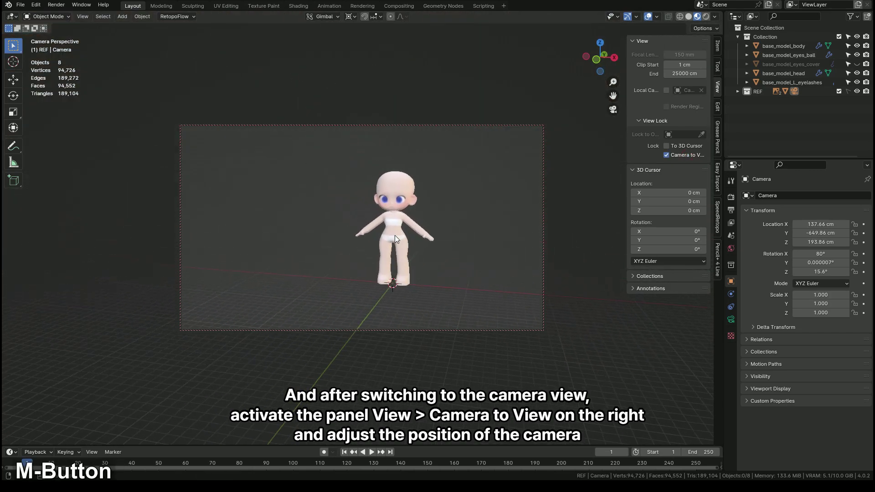
middle_click(408, 258)
middle_click(394, 258)
middle_click(393, 261)
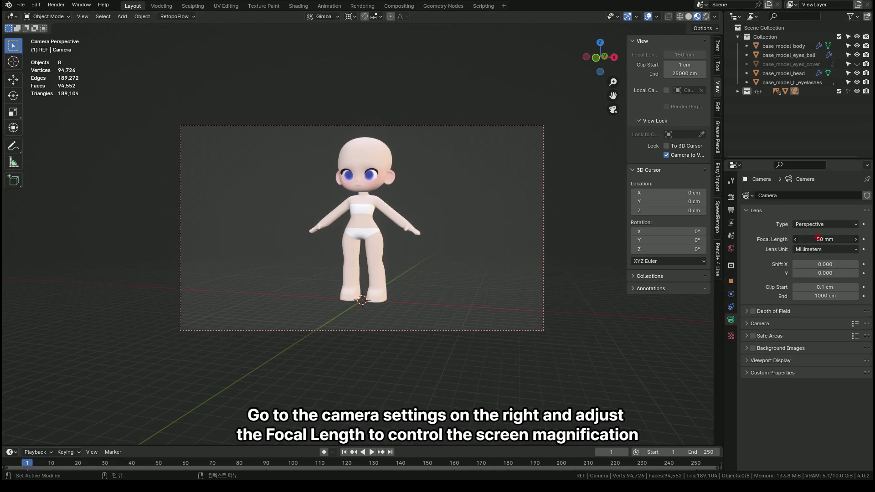
- Set the camera to a 150 mm focal length with 1 cm clip start and 25000 cm clip end
text(150)
key(Return)
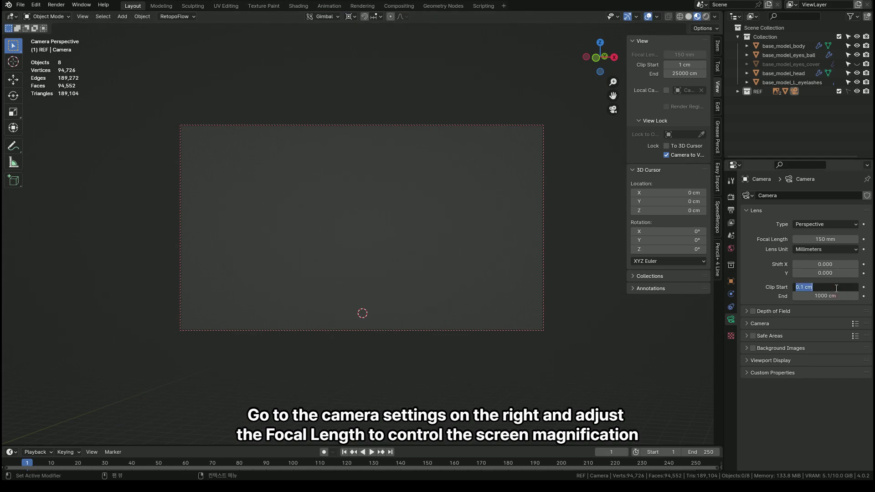
key(1)
key(Tab)
text(25000)
key(Return)
- Reframe the whole character in the camera shot with the new lens
middle_click(374, 267)
middle_click(372, 274)
middle_click(398, 299)
middle_click(396, 302)
middle_click(387, 305)
middle_click(372, 308)
middle_click(388, 298)
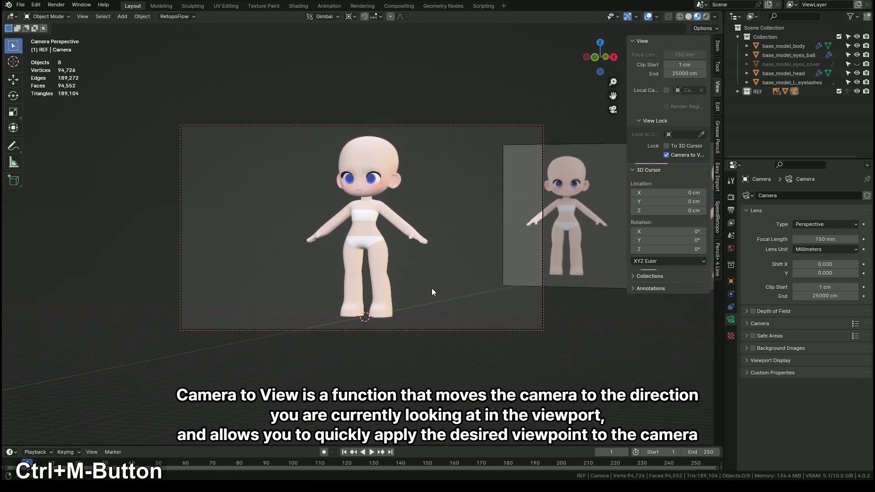
- Set the output resolution to a square 1920 × 1920
middle_click(432, 295)
middle_click(432, 295)
middle_click(427, 295)
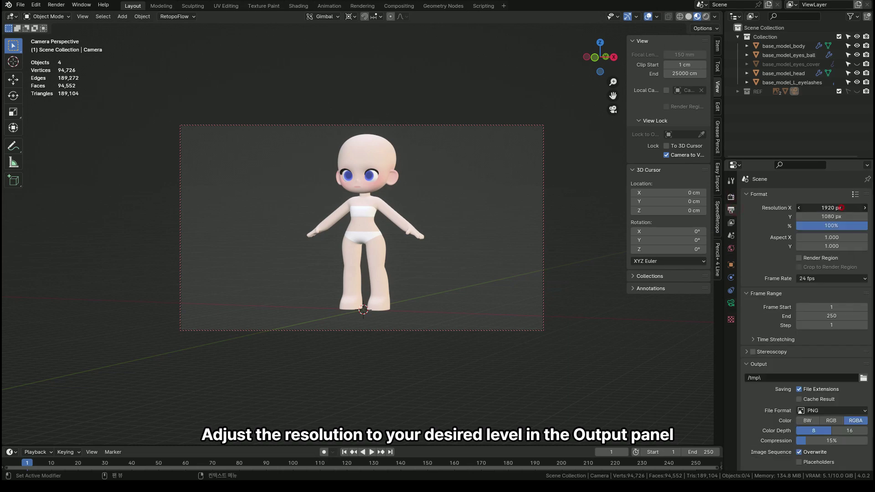
text(1920)
key(Return)
- Split the workspace into two 3D views
middle_click(476, 242)
middle_click(476, 260)
middle_click(475, 265)
middle_click(471, 261)
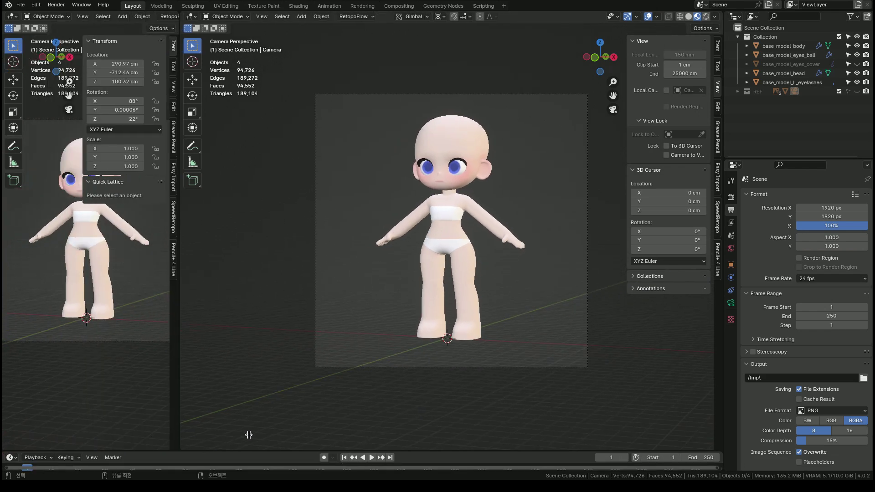
- Show the left view through the camera in Rendered shading with sidebars hidden, beside a solid view
middle_click(515, 234)
middle_click(519, 262)
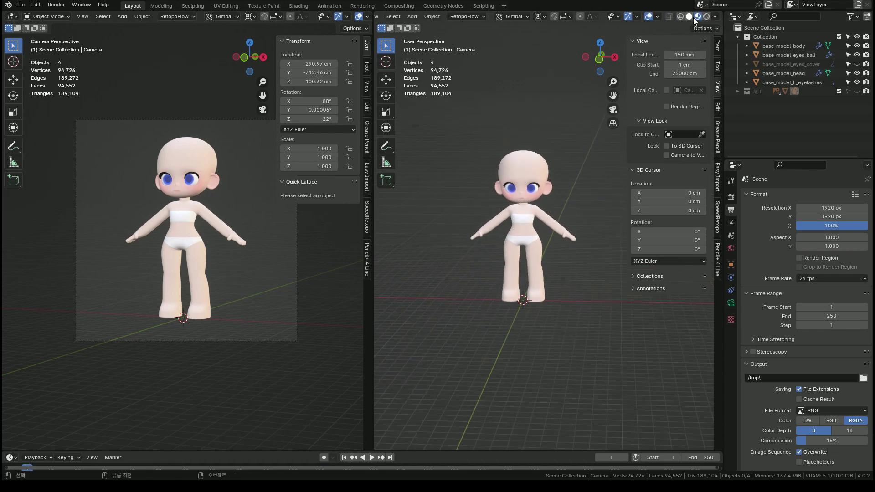
middle_click(520, 241)
middle_click(532, 266)
middle_click(536, 271)
key(n)
text(nn)
middle_click(249, 242)
middle_click(260, 267)
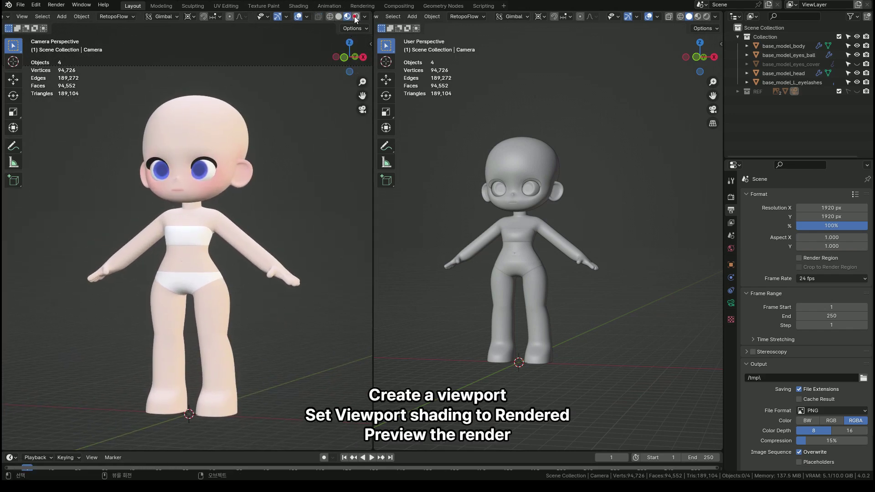
- Switch the render engine to Cycles with GPU Compute
middle_click(271, 240)
middle_click(273, 241)
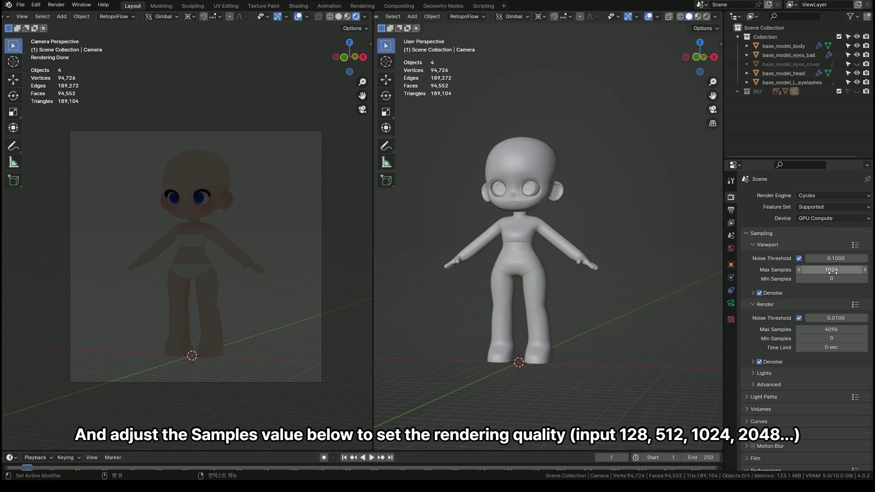
- Set Cycles to 128 viewport max samples and 512 render max samples
text(128)
key(Return)
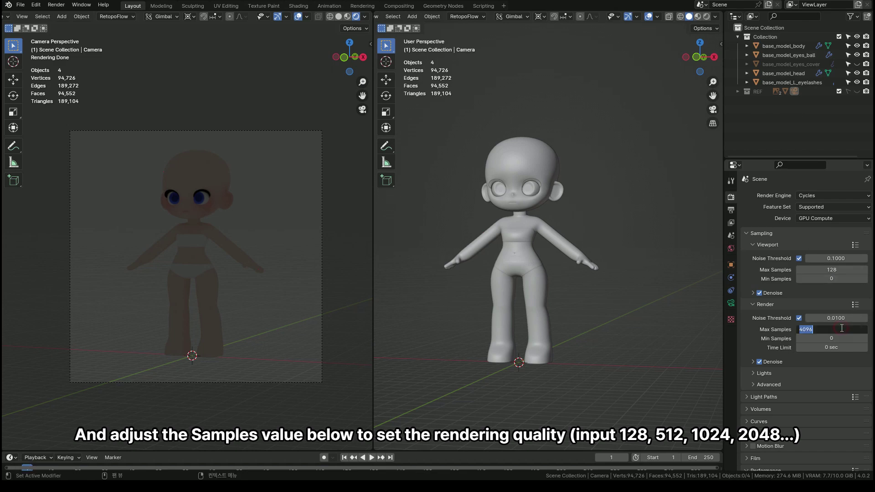
text(512)
key(Return)
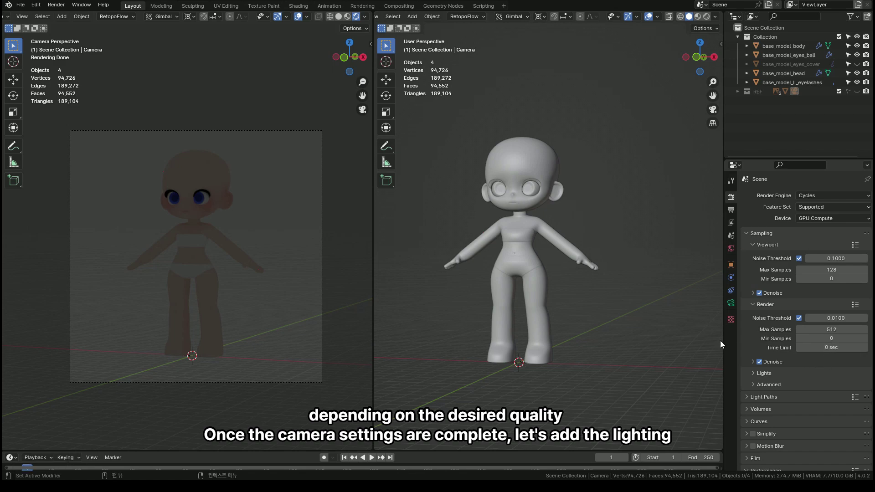
- Select the head, then find and enable the Tri-Lighting add-on in Preferences by searching 'tri'
middle_click(561, 311)
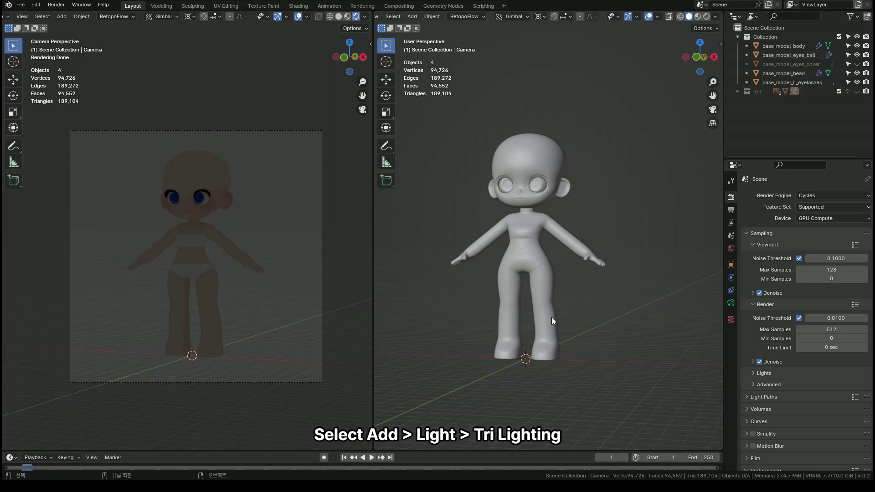
key(shift+a)
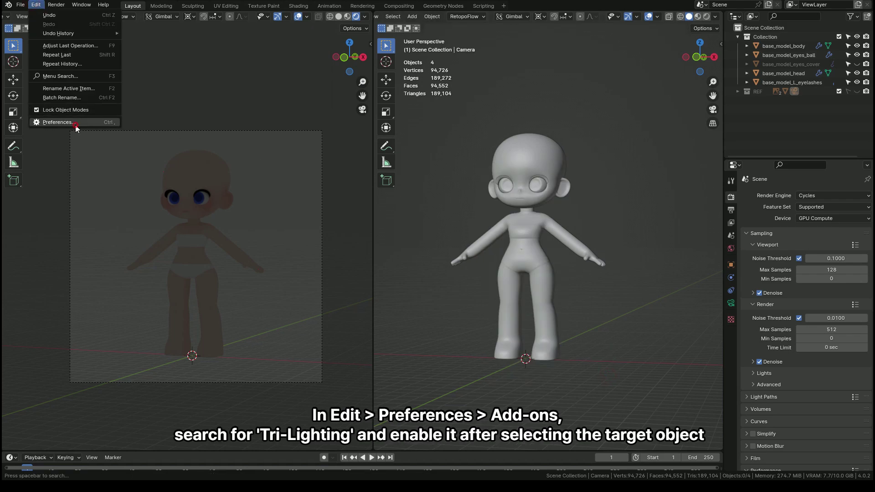
text(tri)
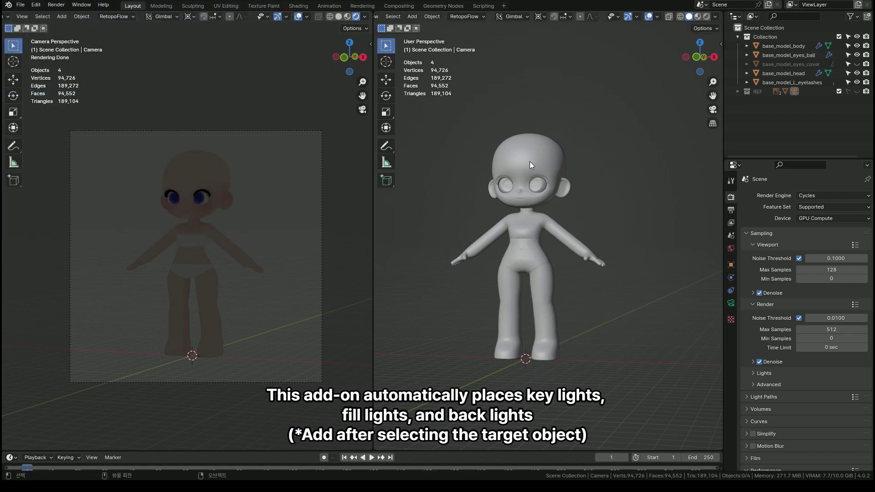
- Add Tri-Lighting key, fill and back lamps tracking the head and scale them outward
key(shift+a)
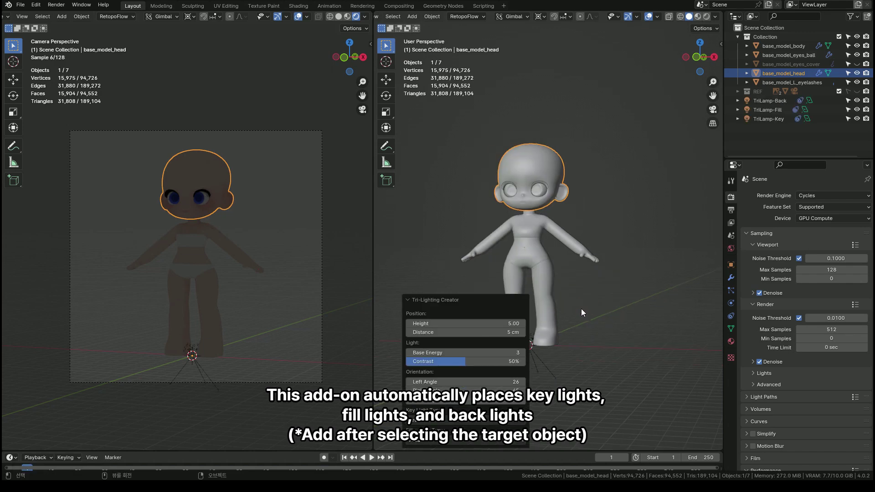
middle_click(570, 317)
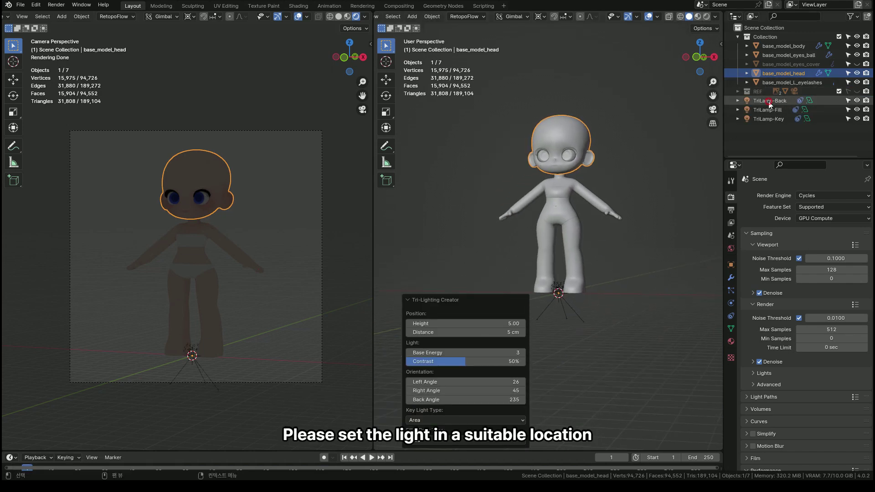
key(s)
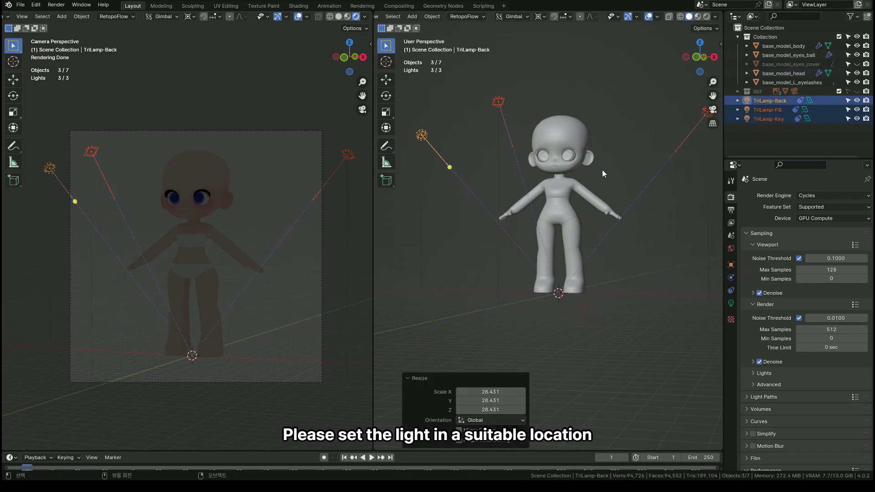
middle_click(603, 274)
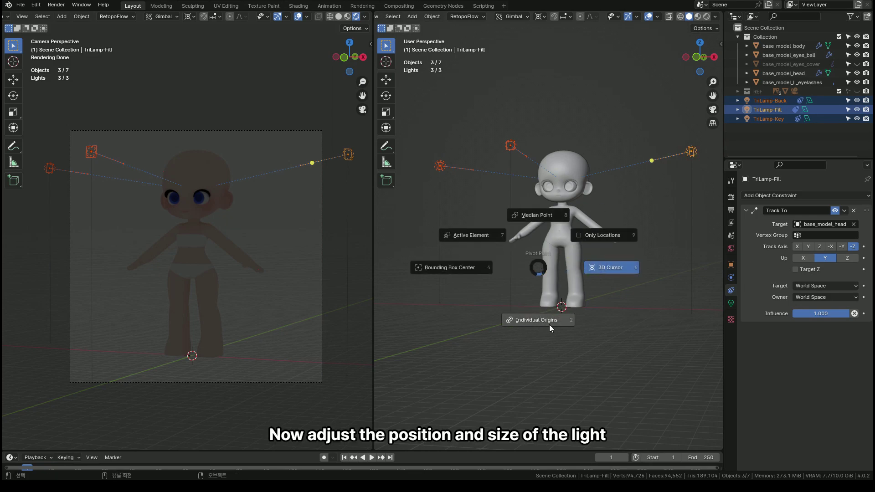
- Change the scaling pivot and enlarge the three area light panels
key(s)
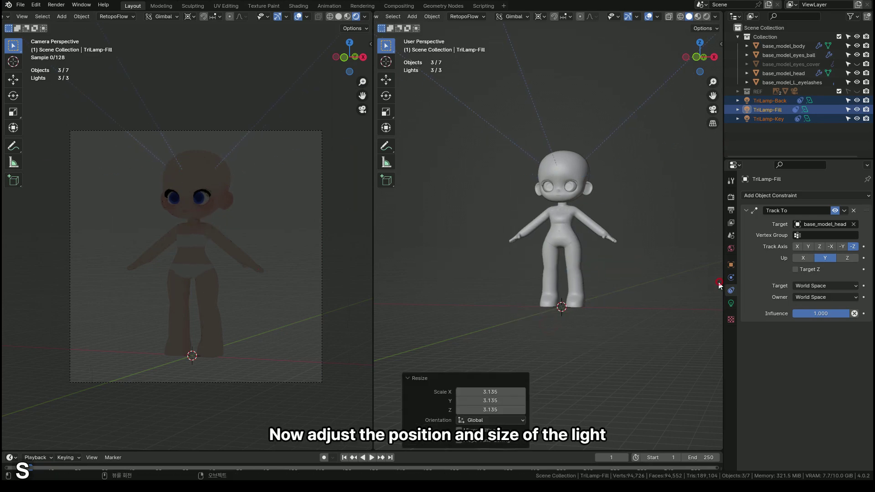
key(ctrl+z)
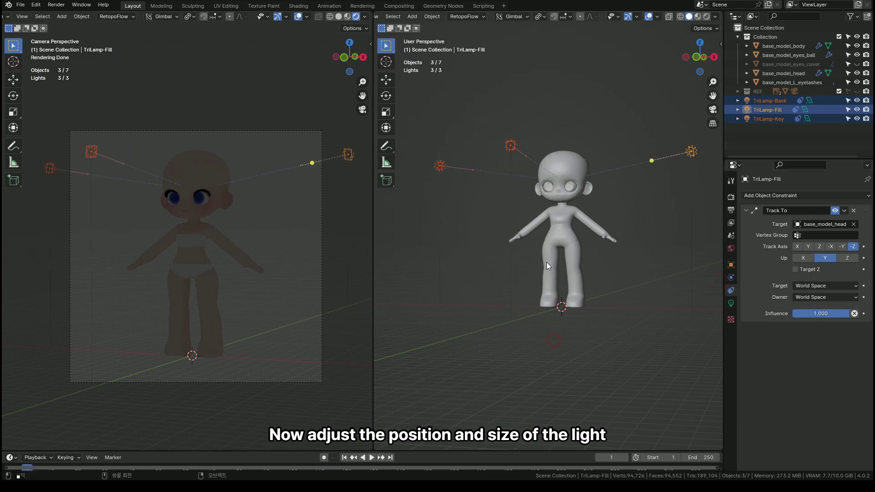
key(s)
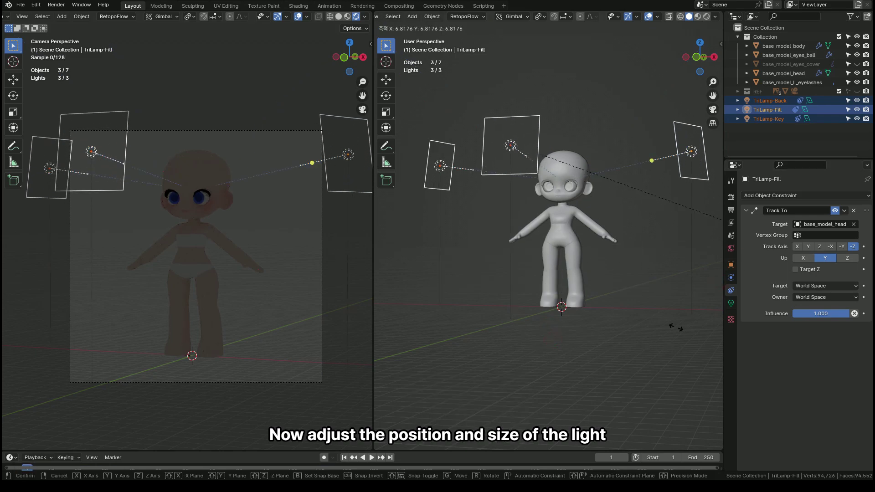
middle_click(589, 224)
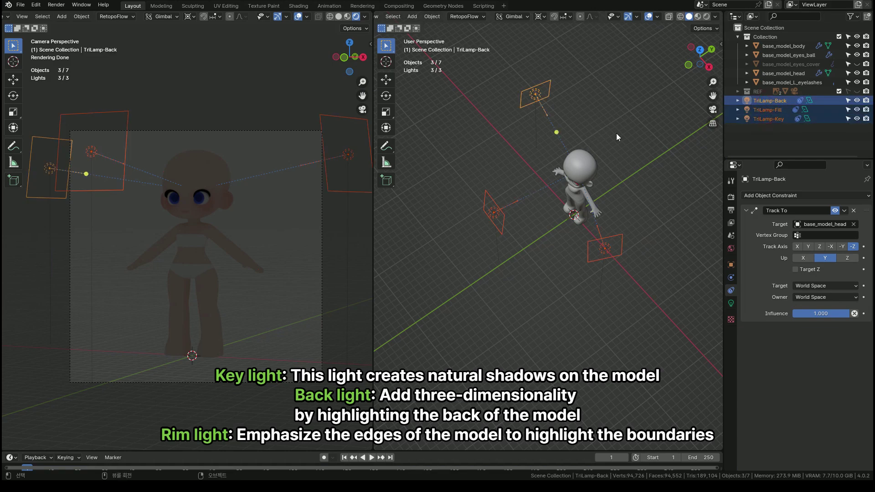
- Rotate the lights about the Z axis around the character
key(r)
text(rz)
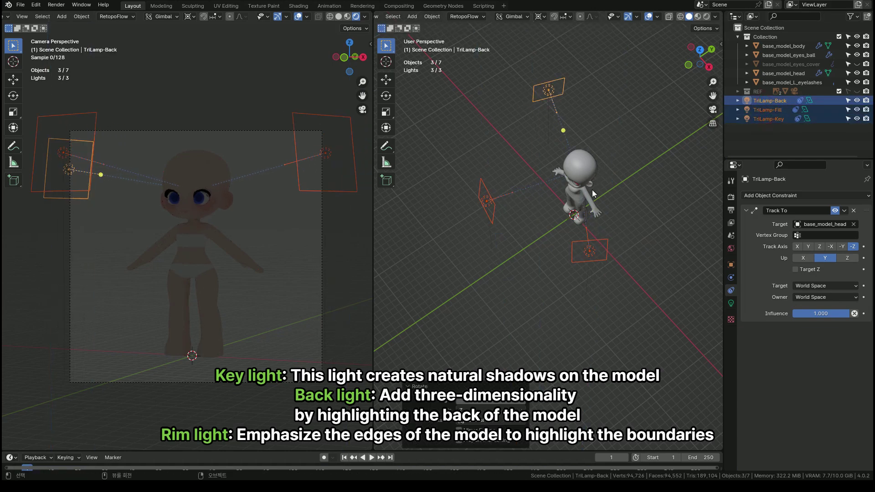
key(z)
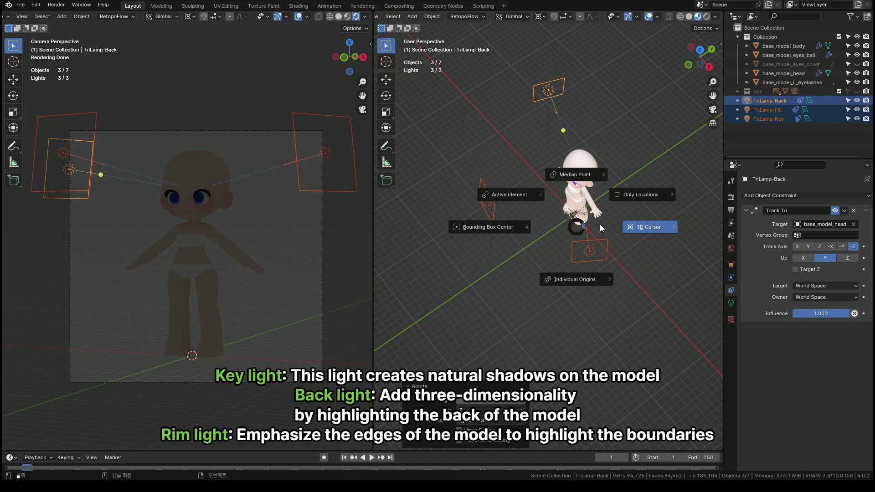
key(z)
text(rz)
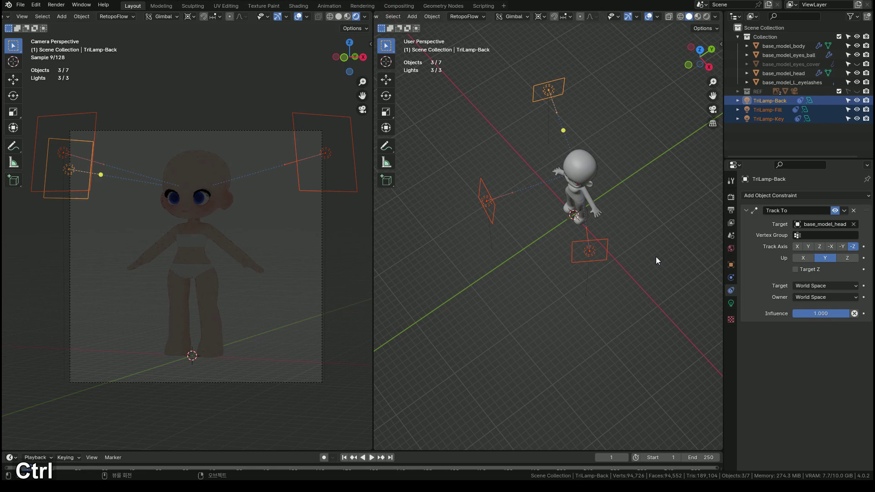
text(rz)
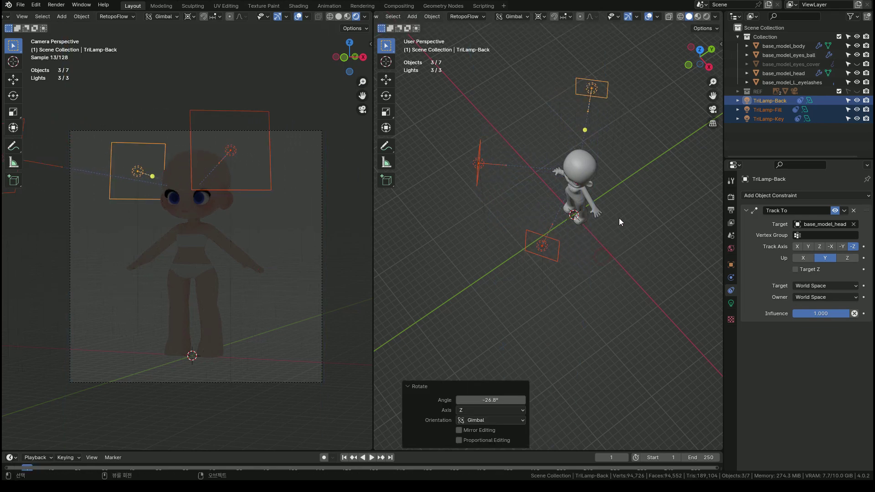
- Select only TriLamp-Back and bring up its light power settings
middle_click(291, 246)
middle_click(288, 243)
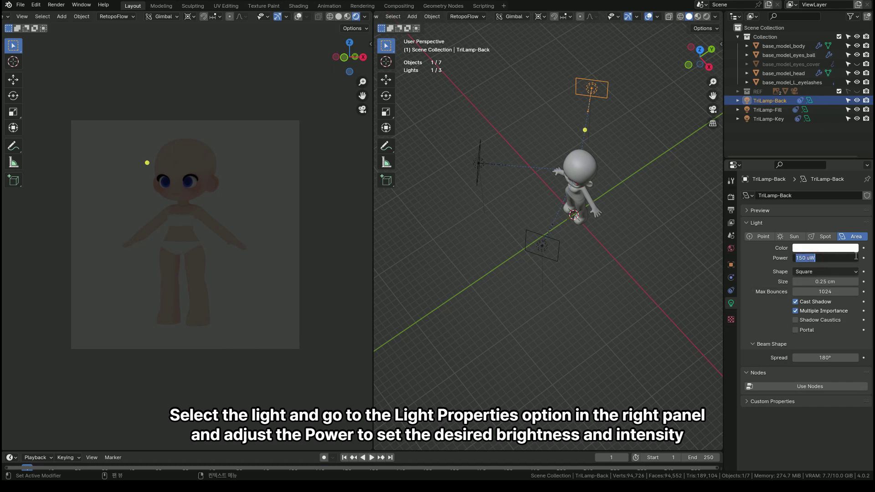
- Raise the back light's power to 50 W
text(5)
key(Return)
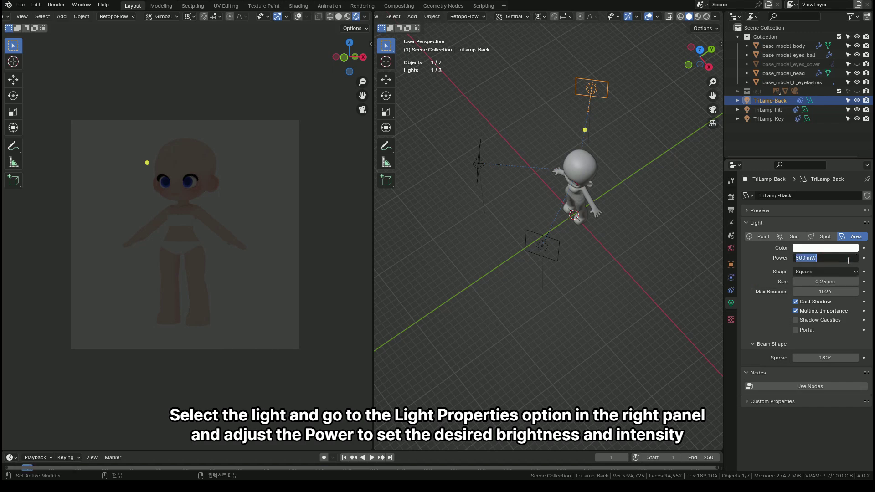
text(5)
key(Return)
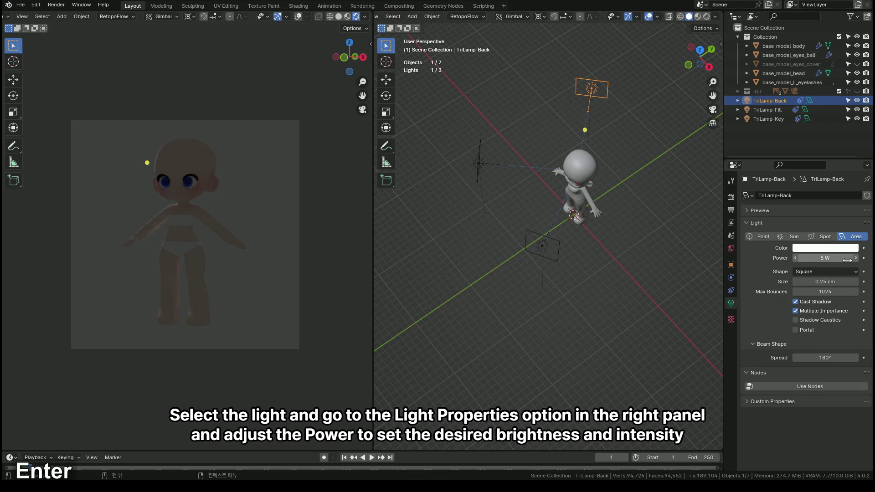
text(50)
key(Return)
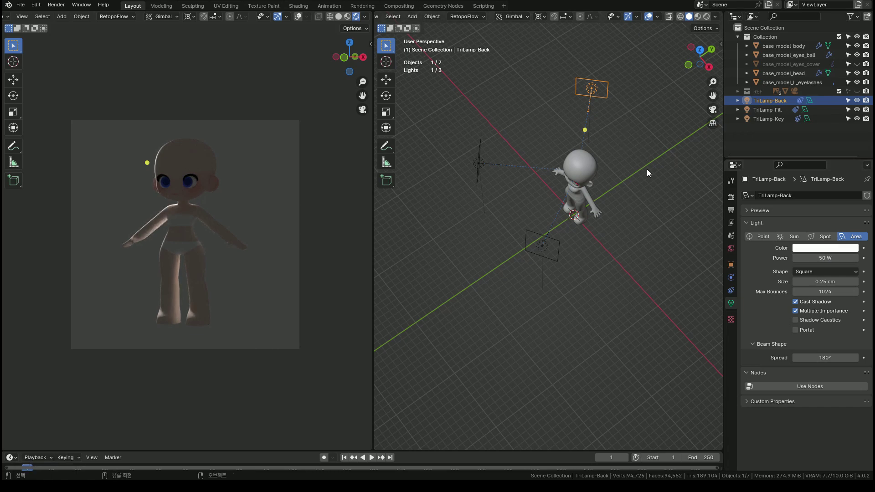
- Enlarge the back light and rotate it about Z by roughly −26°
key(s)
key(ctrl+z)
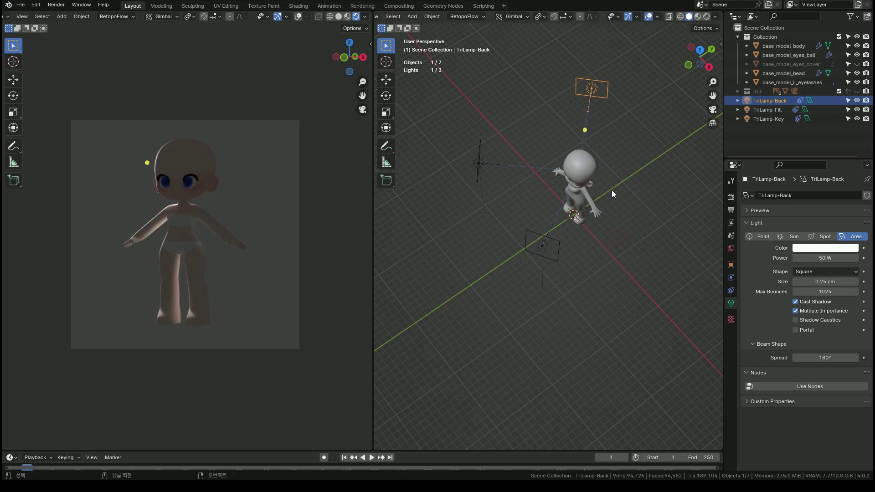
key(s)
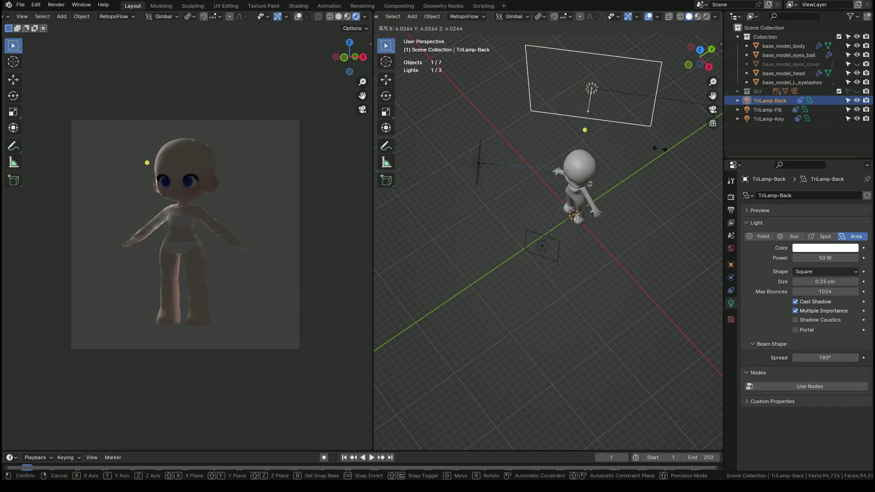
key(r)
text(rz)
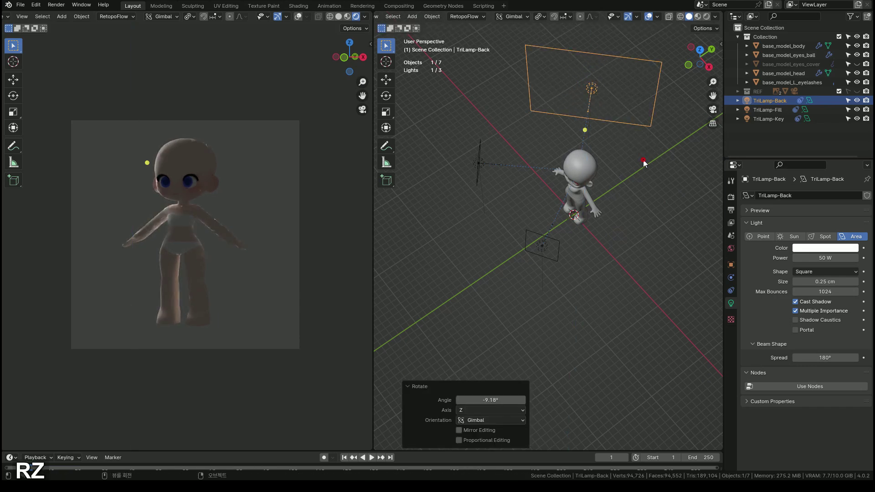
key(r)
text(rz)
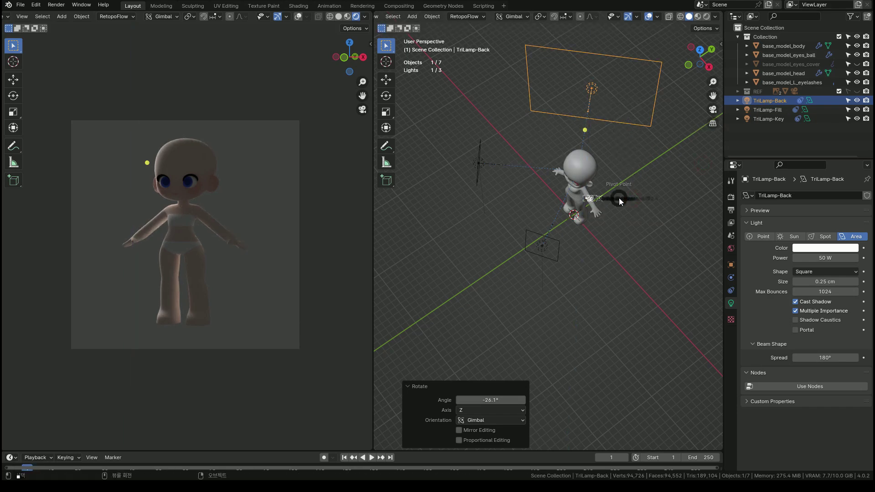
- Finish angling the back light and set the fill light's power to 10 W
key(r)
text(rz)
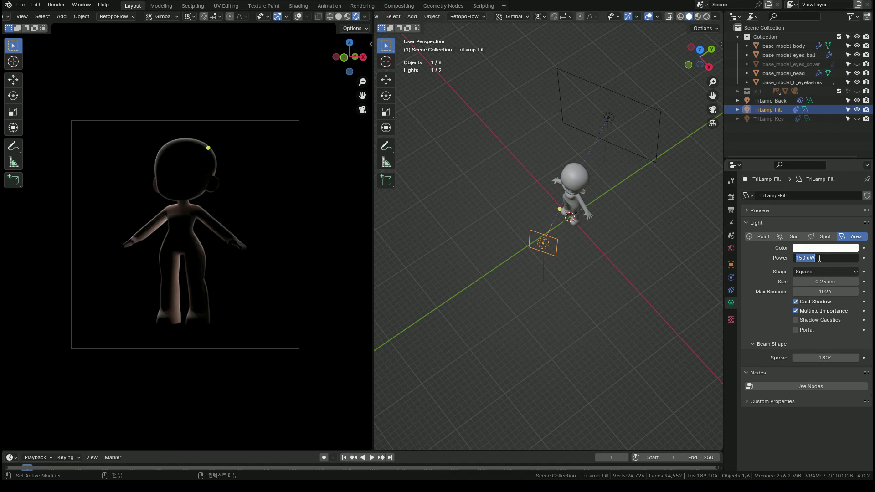
key(1)
text(10)
key(Return)
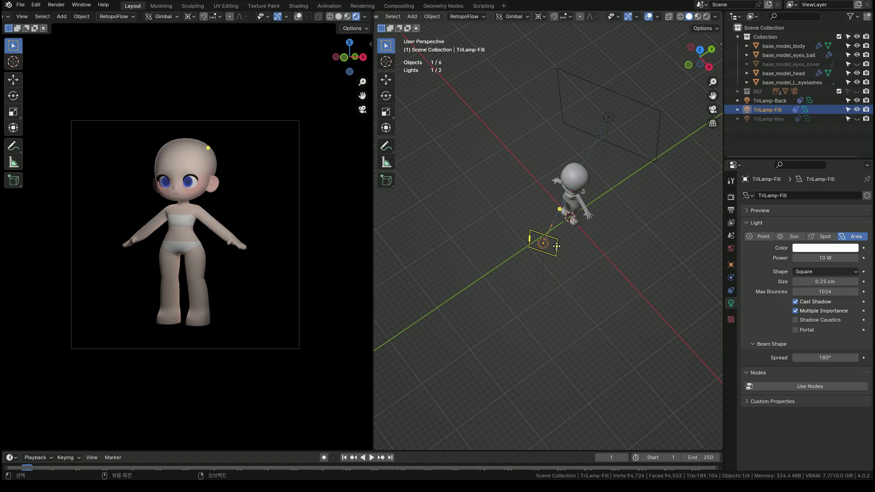
- Rotate the fill light about Z by 24.7° to face the character and start enlarging it
key(r)
text(rz)
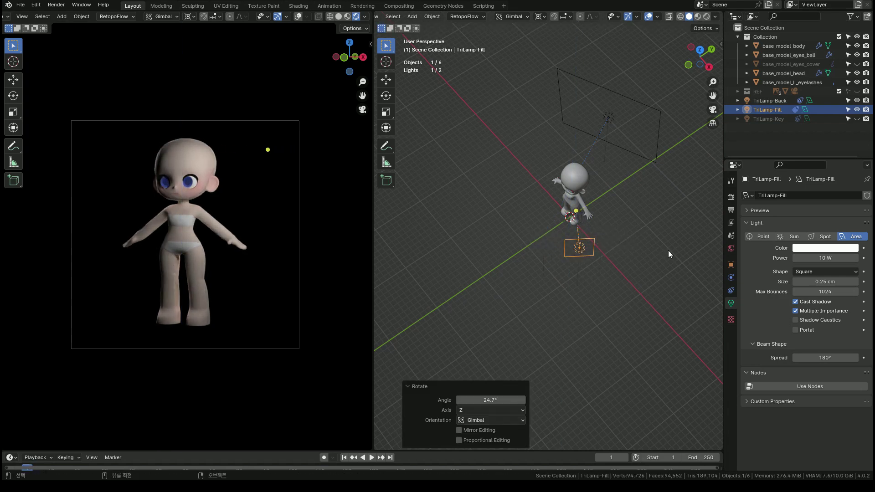
key(s)
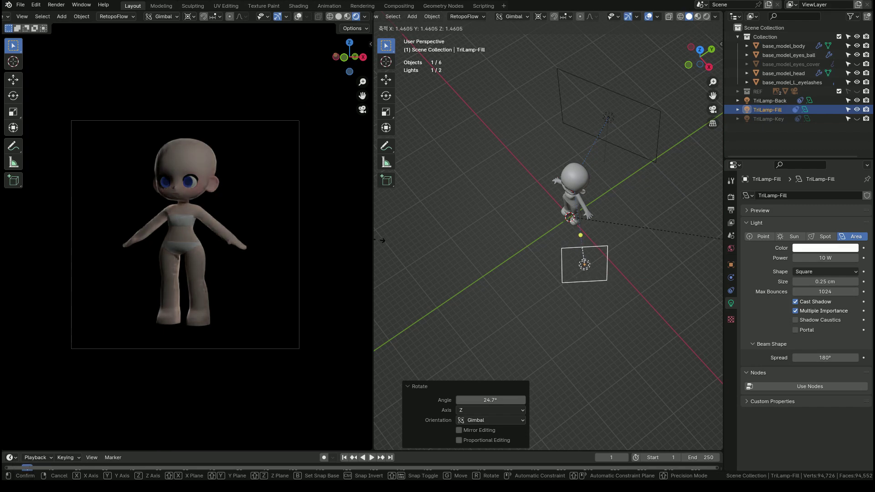
middle_click(571, 303)
middle_click(562, 316)
middle_click(577, 291)
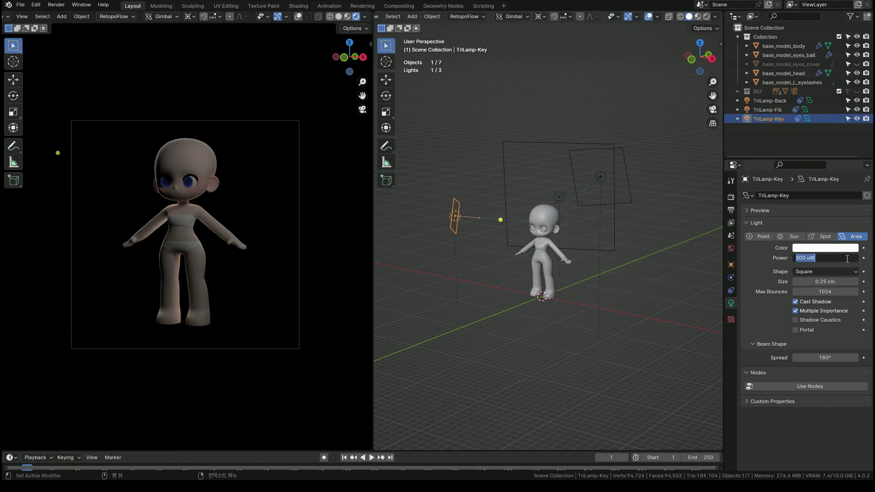
- Set the key light's power to 60 W after trying 100 W
text(100)
key(Return)
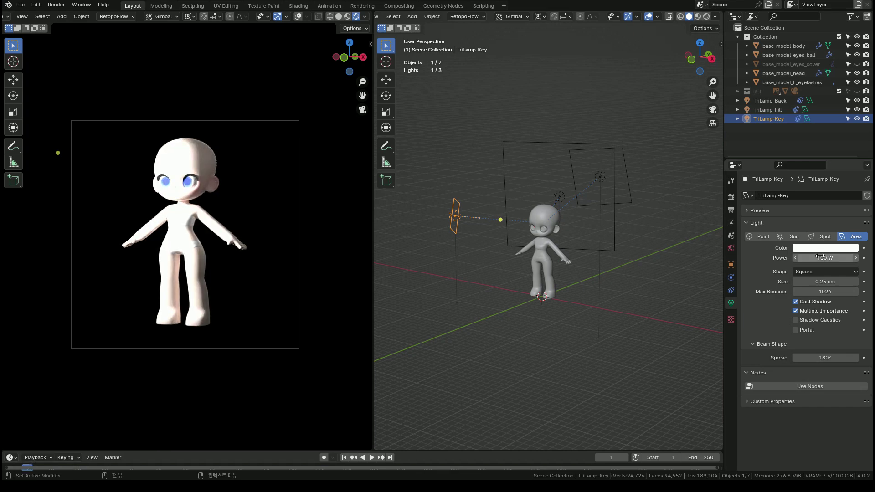
text(60)
key(Return)
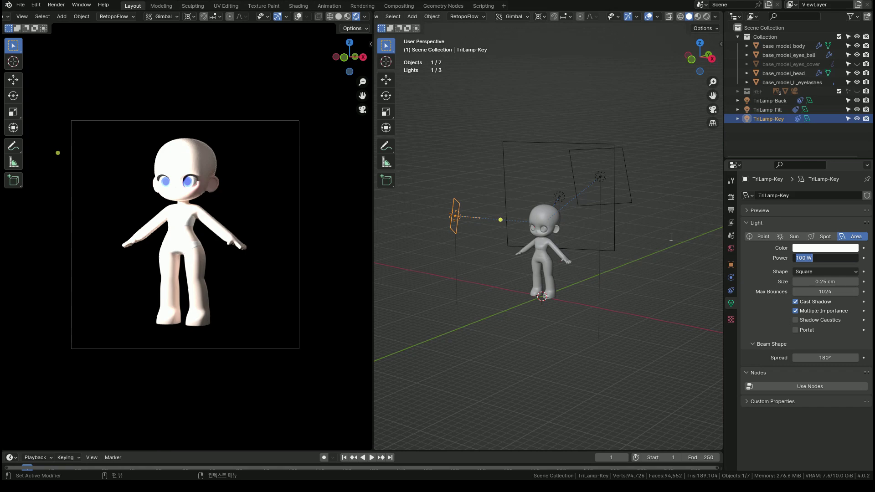
text(60)
key(Return)
- Enlarge the key light, switch the pivot to the 3D Cursor and lower it along Z
key(s)
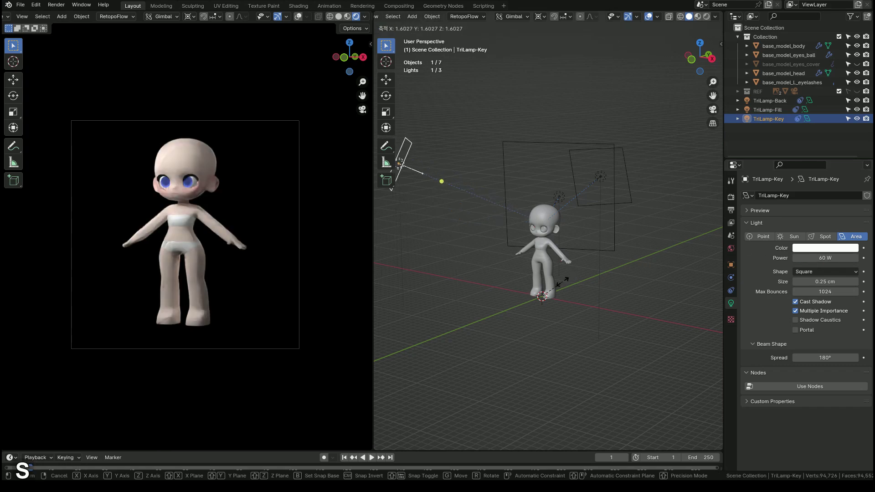
key(r)
text(rz)
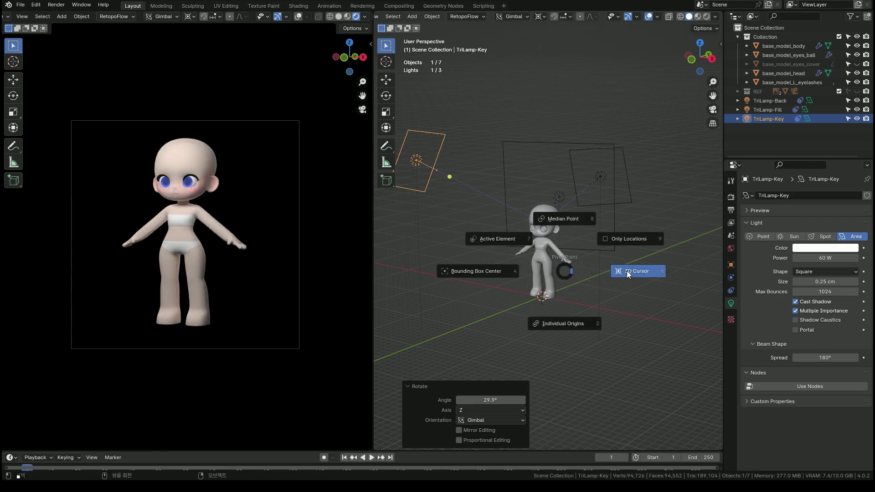
key(s)
key(g)
text(gz)
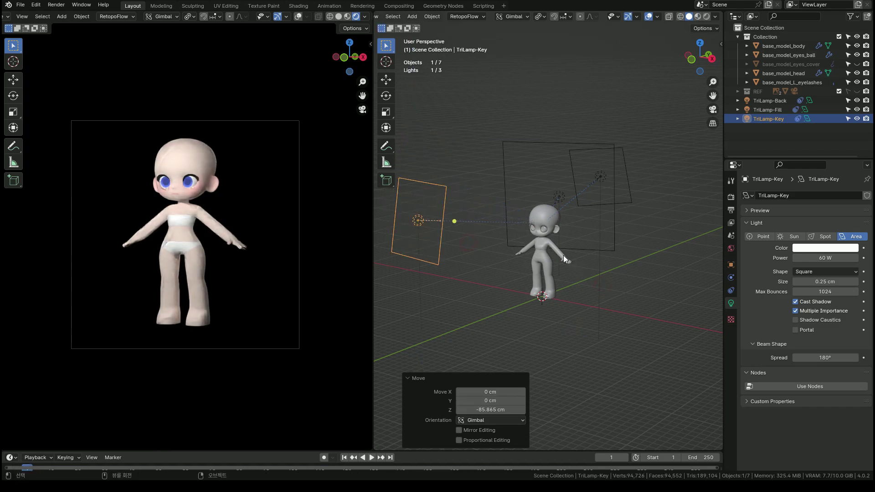
key(r)
- Rotate the key light about Z and X to aim it at the character from the front-left
text(rz)
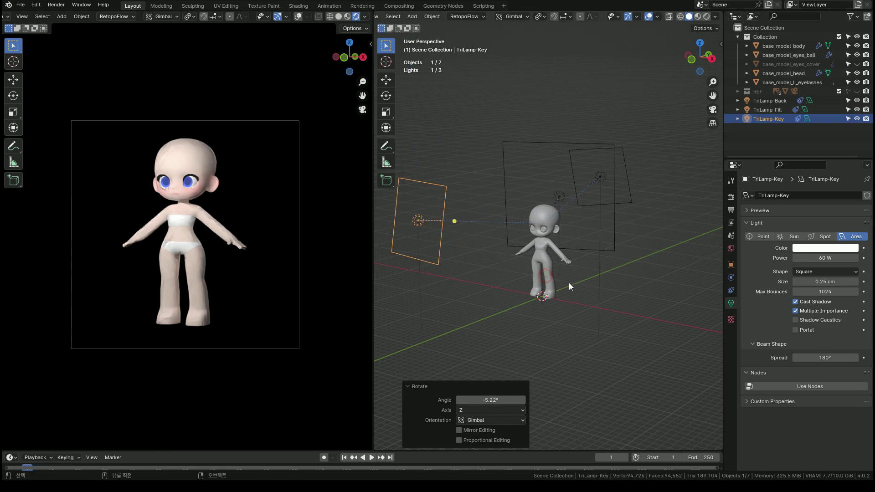
text(rz)
text(rz)
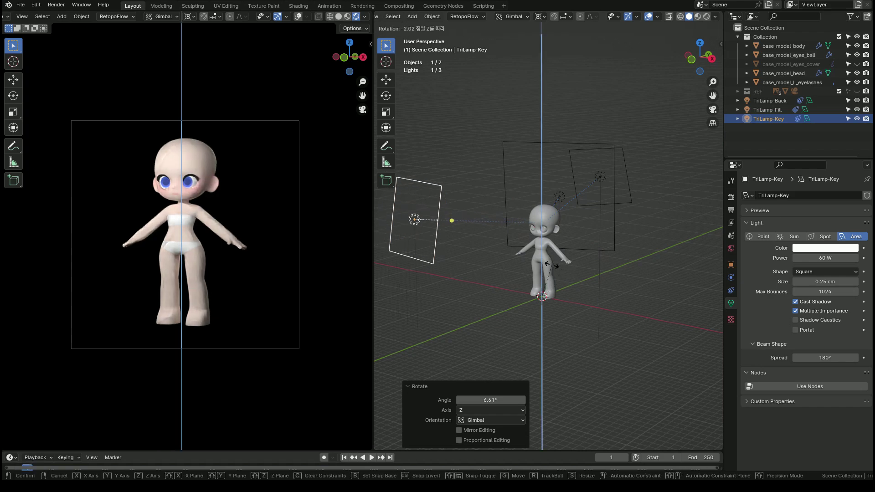
text(rx)
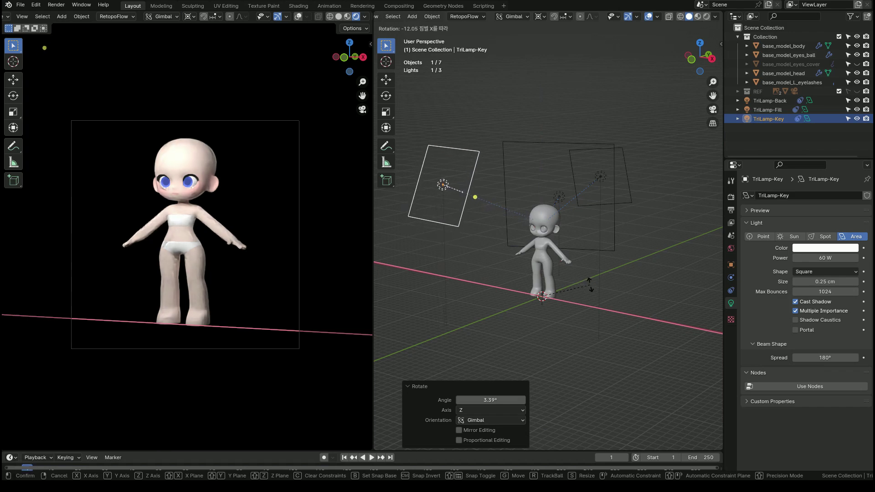
text(rz)
key(s)
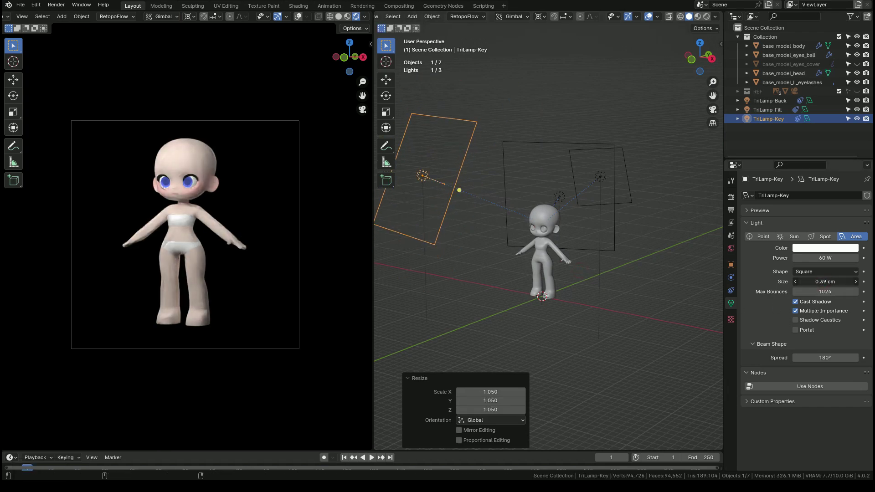
- Rescale the key light slightly and settle its power at 50 W after trying 30 W
key(r)
text(rz)
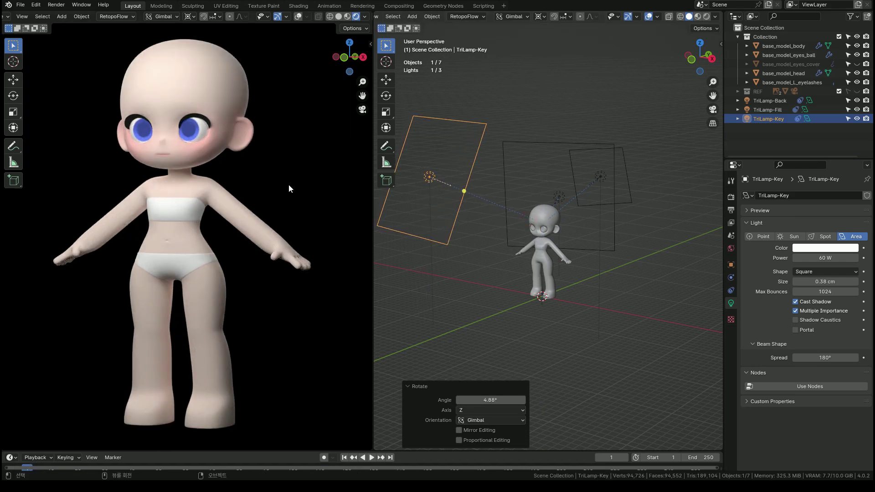
key(s)
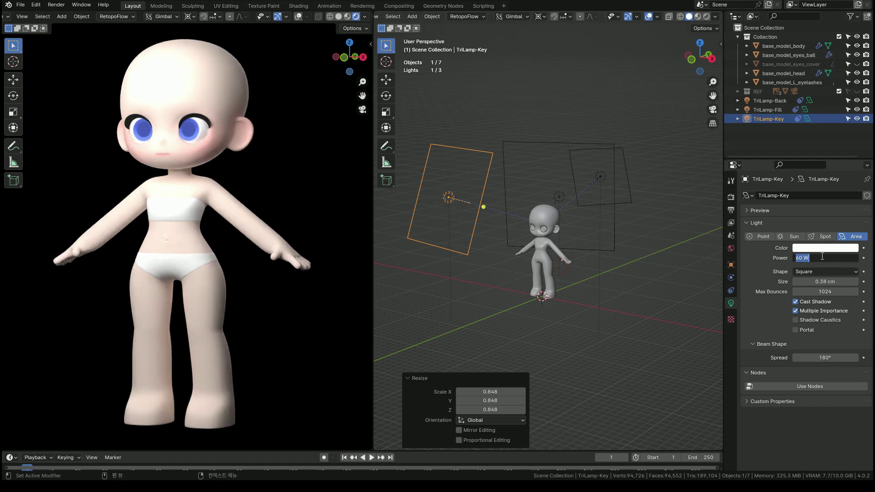
text(30)
key(Return)
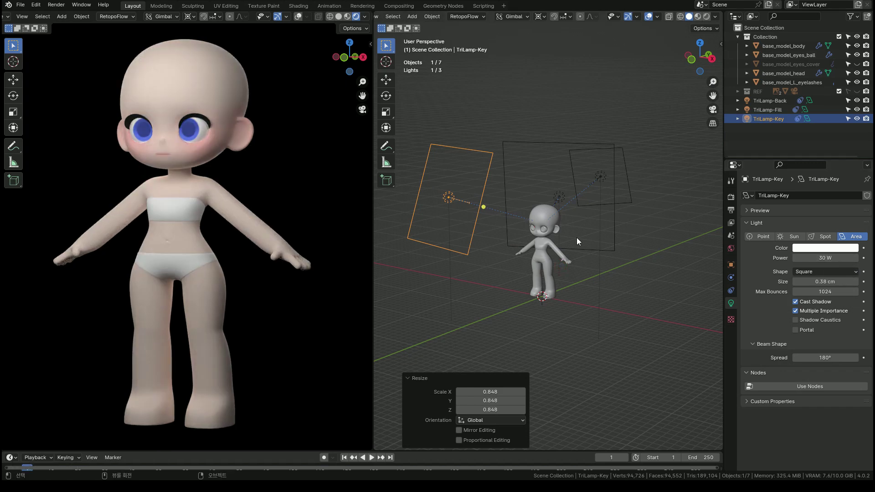
key(s)
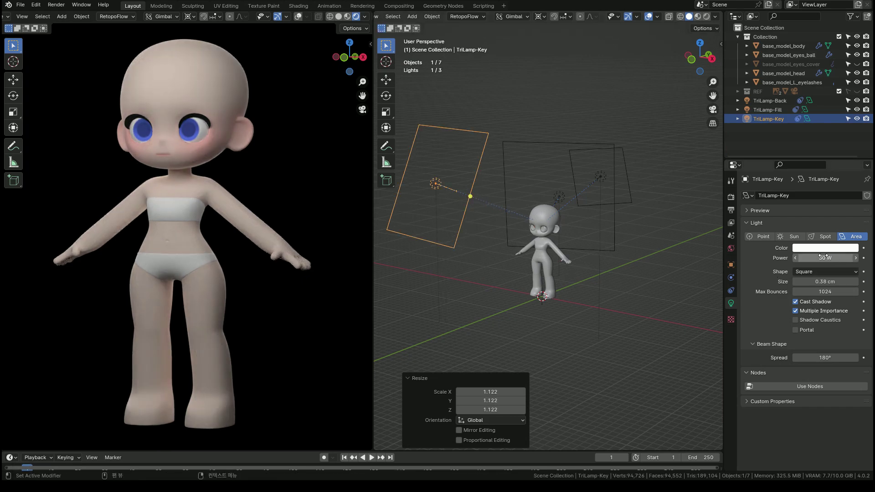
text(50)
key(Return)
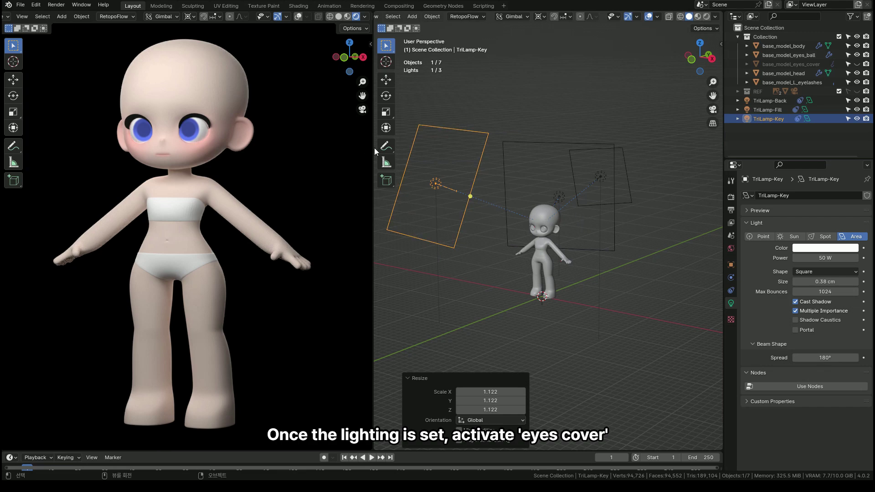
- Orbit and zoom the view toward the character's face and eyes cover
middle_click(303, 177)
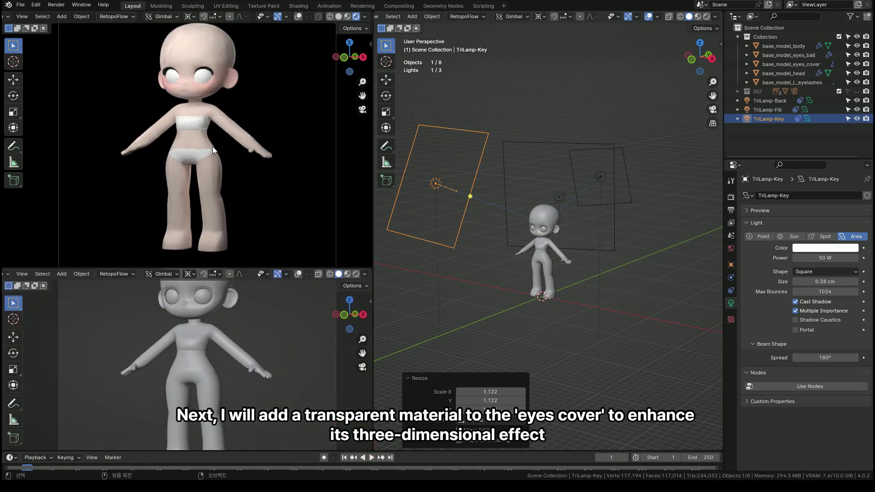
middle_click(211, 136)
middle_click(203, 177)
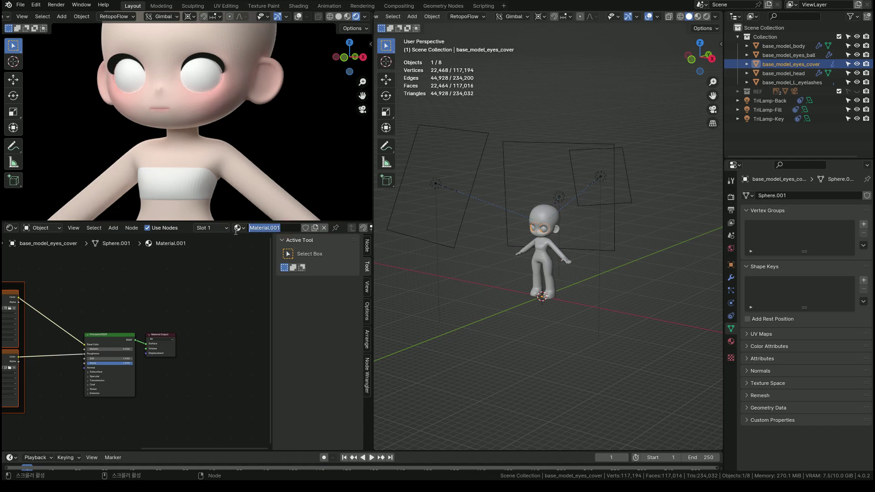
- Rename the eyes cover's material to 'cover', correcting the 'civer' typo, and frame its nodes
text(civer)
key(Return)
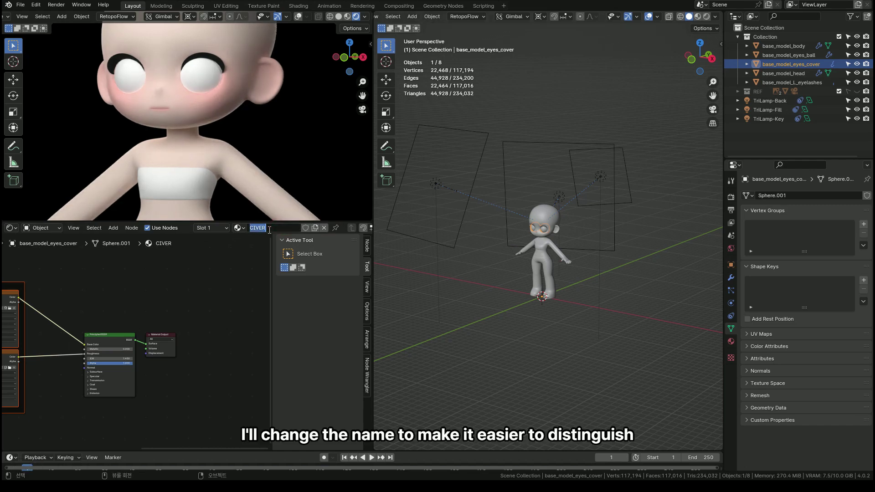
text(civer)
key(Caps_Lock)
key(BackSpace)
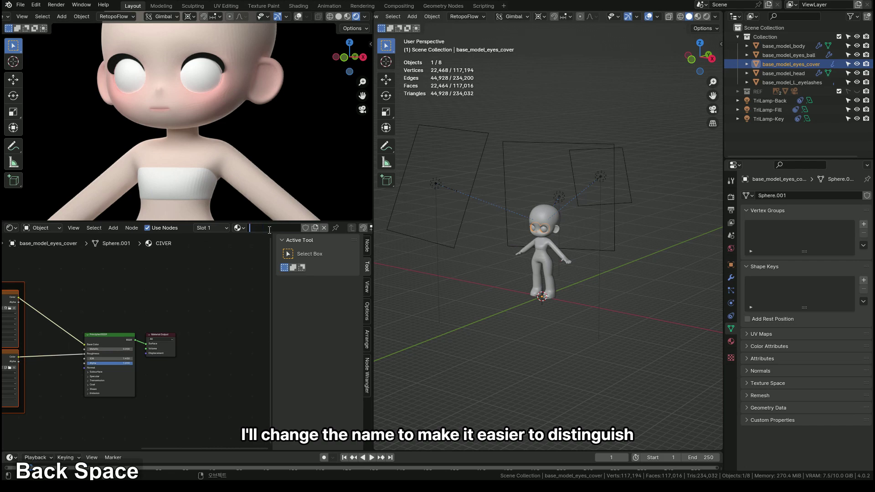
text(cover)
key(Return)
middle_click(115, 351)
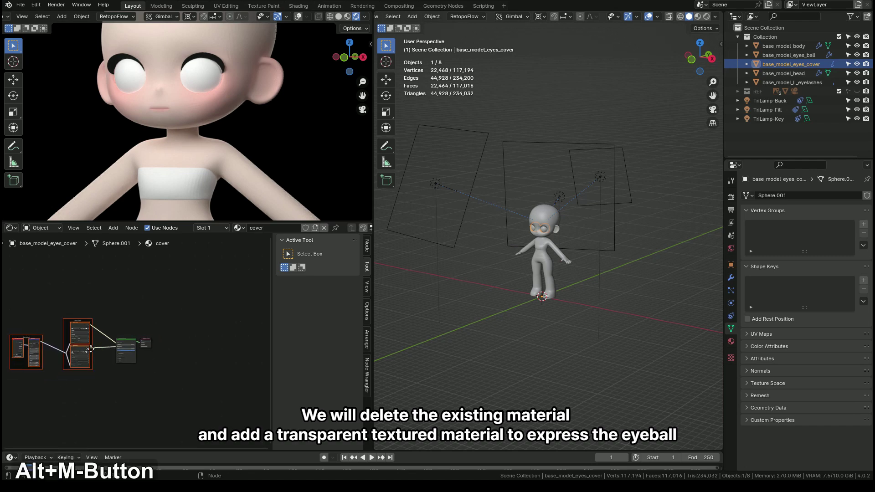